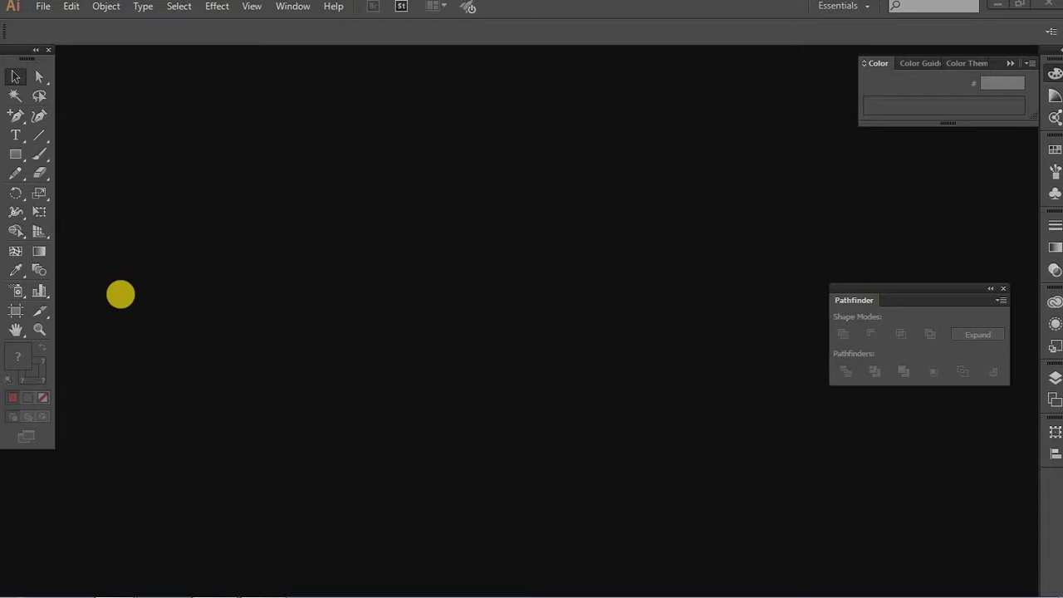
# Create a new blank Illustrator document with the default settings
pyautogui.click(22, 165)
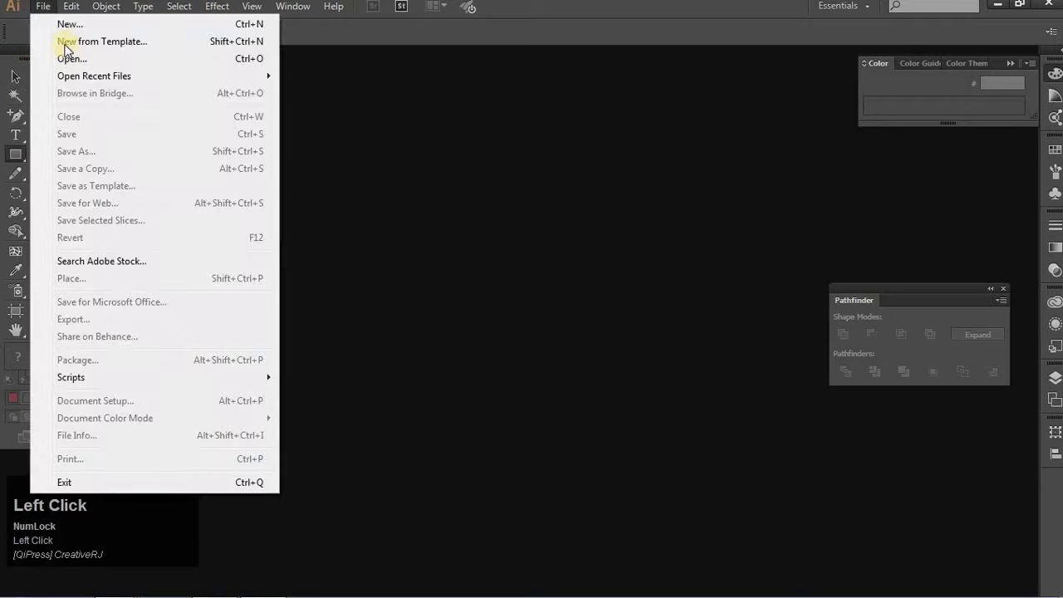
pyautogui.press('Return')
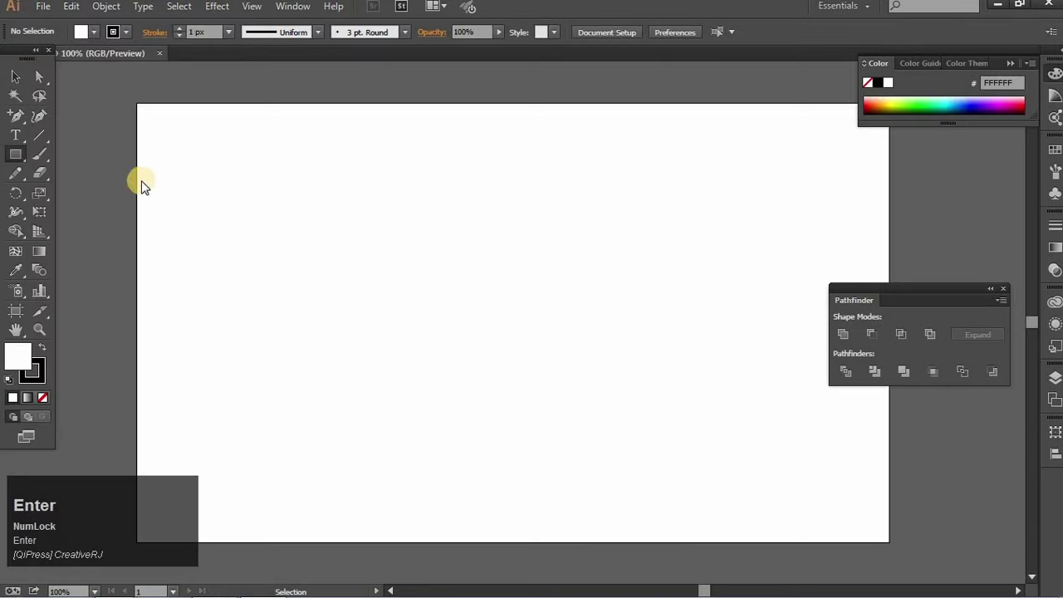
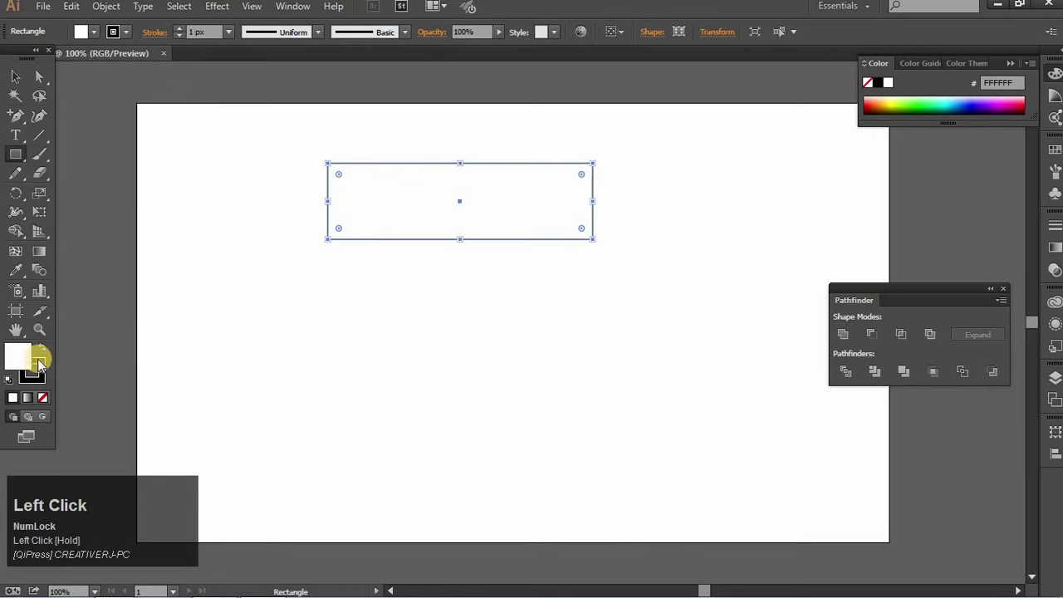
# Make the rectangle black with no stroke and add mid-edge anchor points to shape the pointed and notched ends
pyautogui.click(51, 371)
pyautogui.click(24, 125)
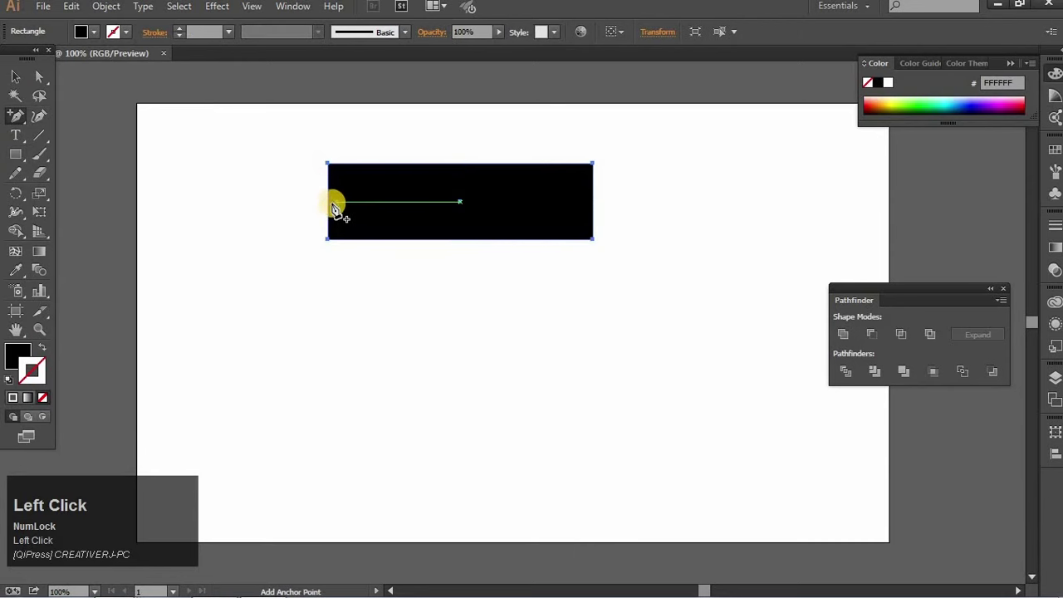
pyautogui.click(334, 209)
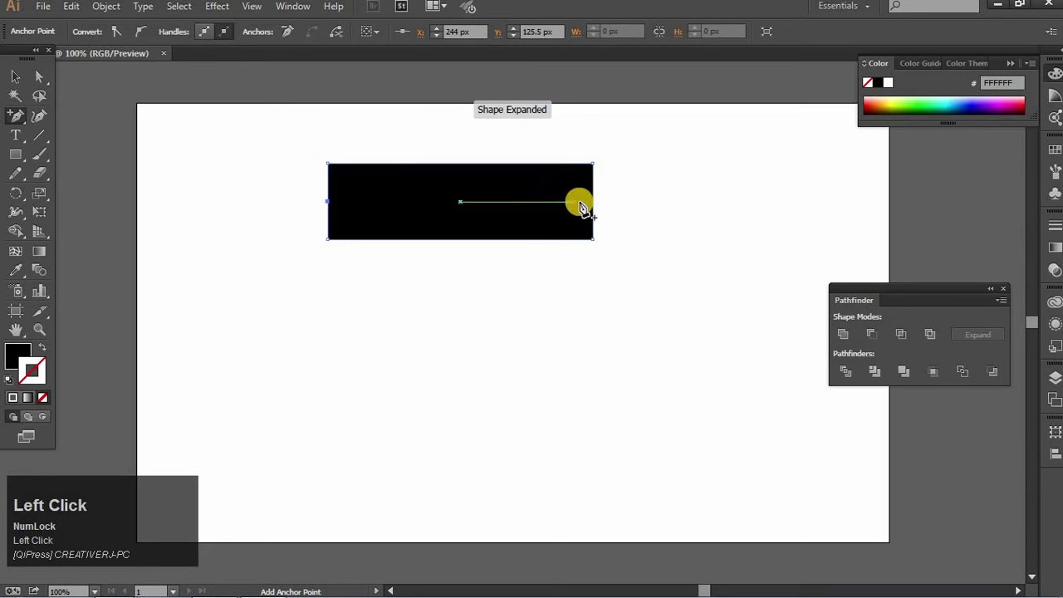
pyautogui.click(596, 206)
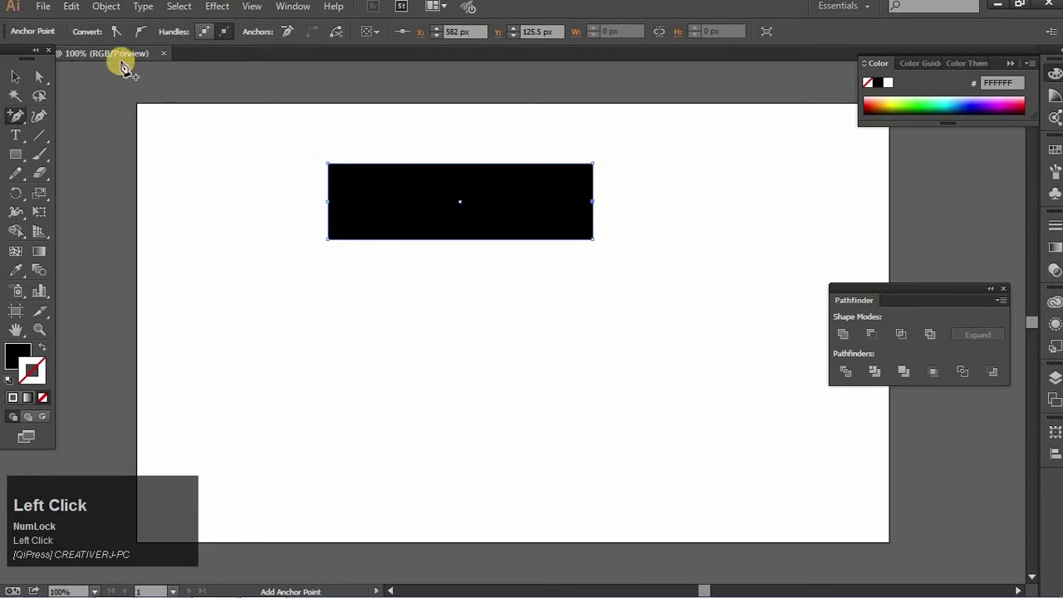
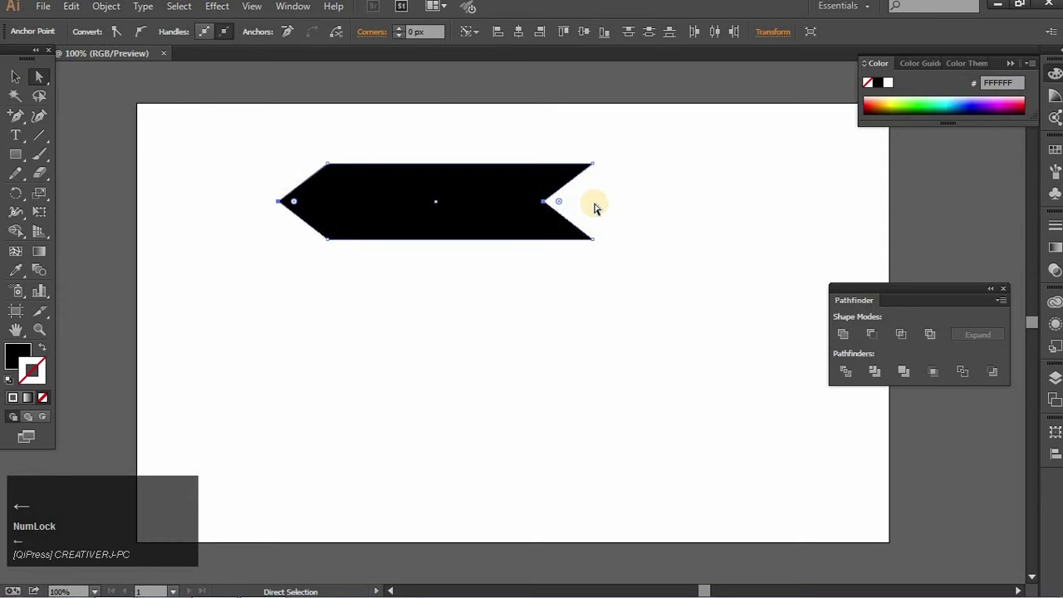
pyautogui.press('Left')
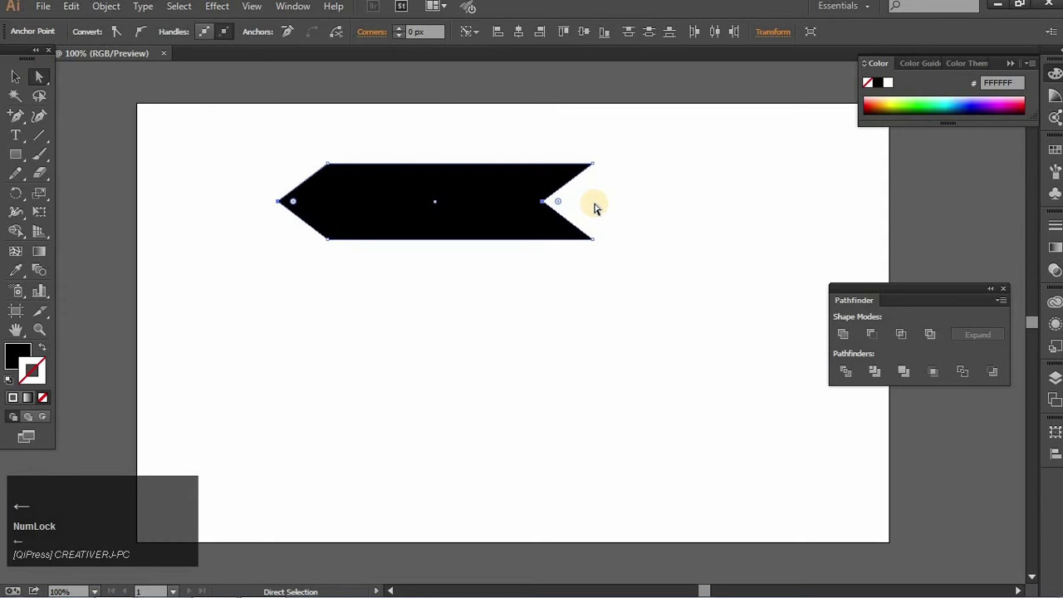
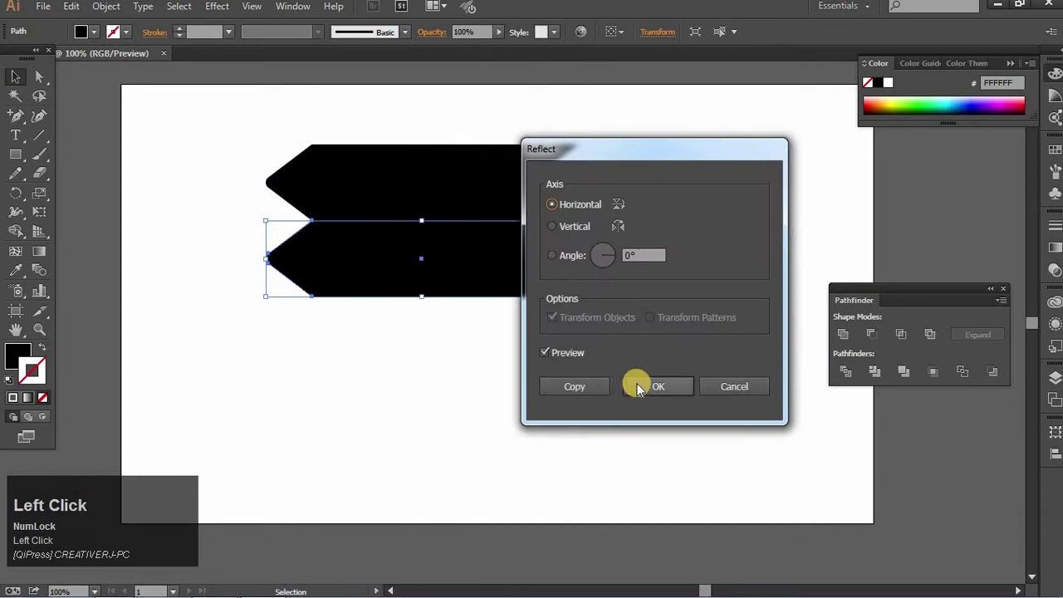
# Reflect copies across the vertical axis to stack three signs, the middle one pointing the other way
pyautogui.click(584, 235)
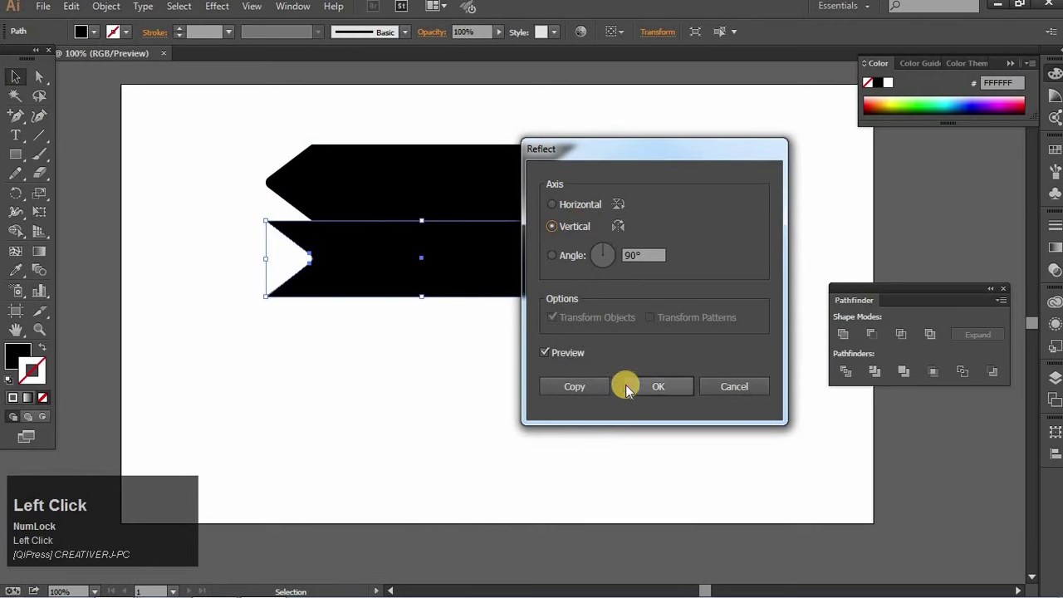
pyautogui.press('shift+Down')
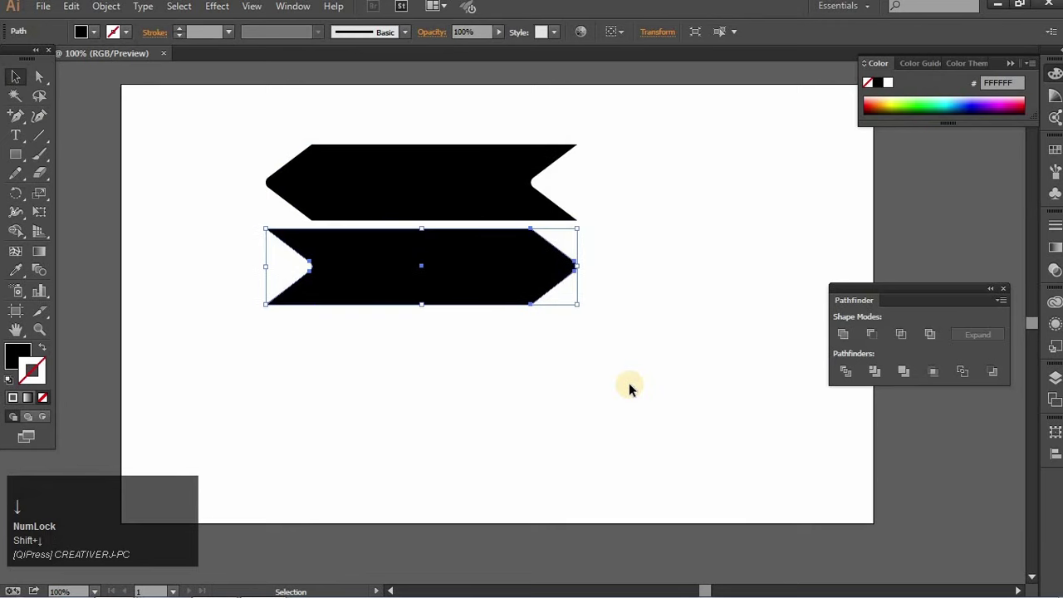
pyautogui.press('shift+Down')
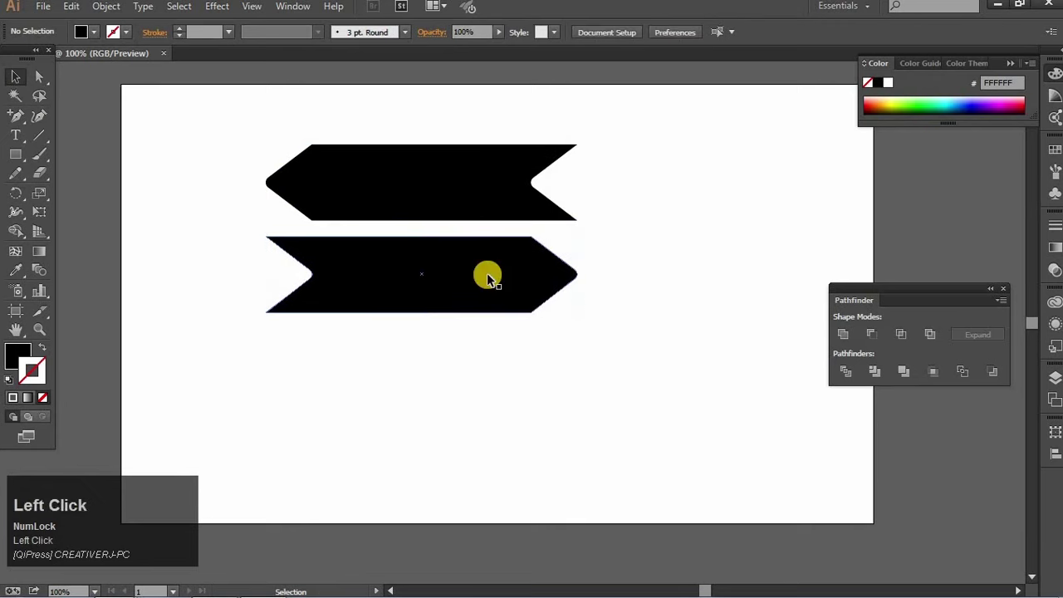
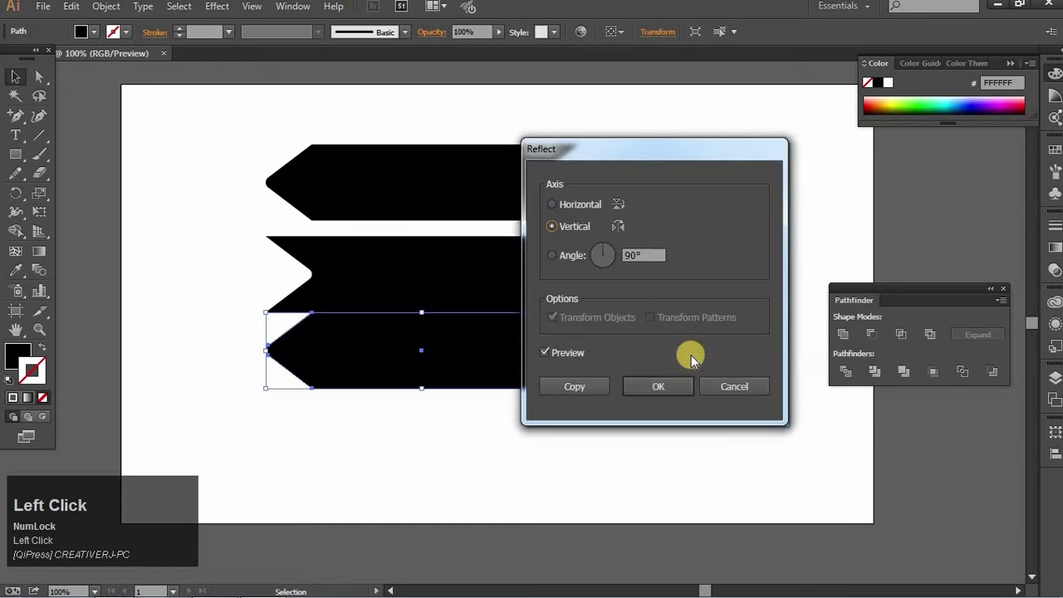
pyautogui.press('shift+Down')
pyautogui.click(672, 387)
pyautogui.press('space')
pyautogui.click(678, 397)
pyautogui.press('space')
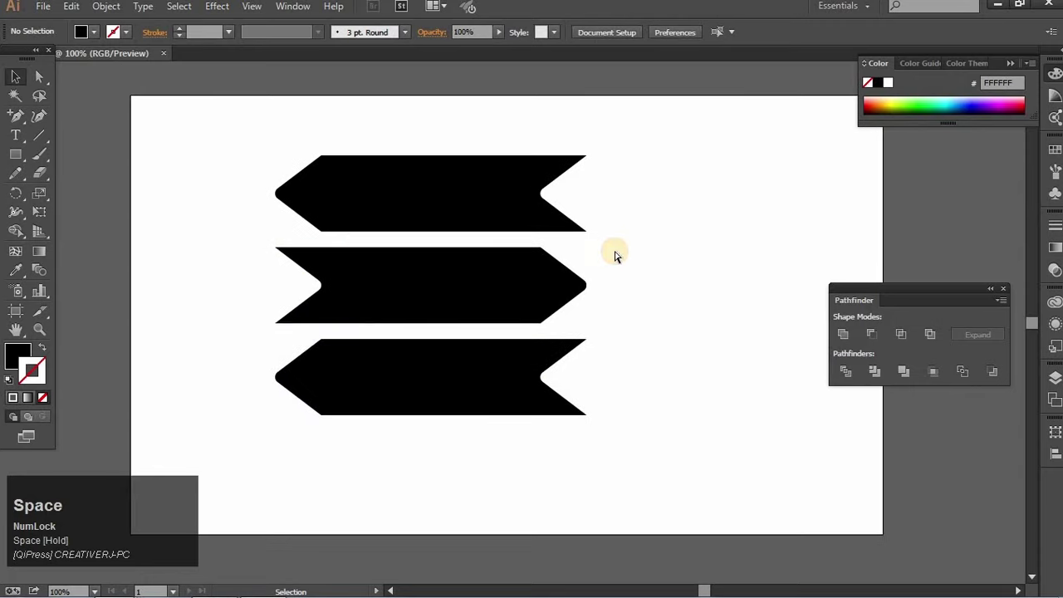
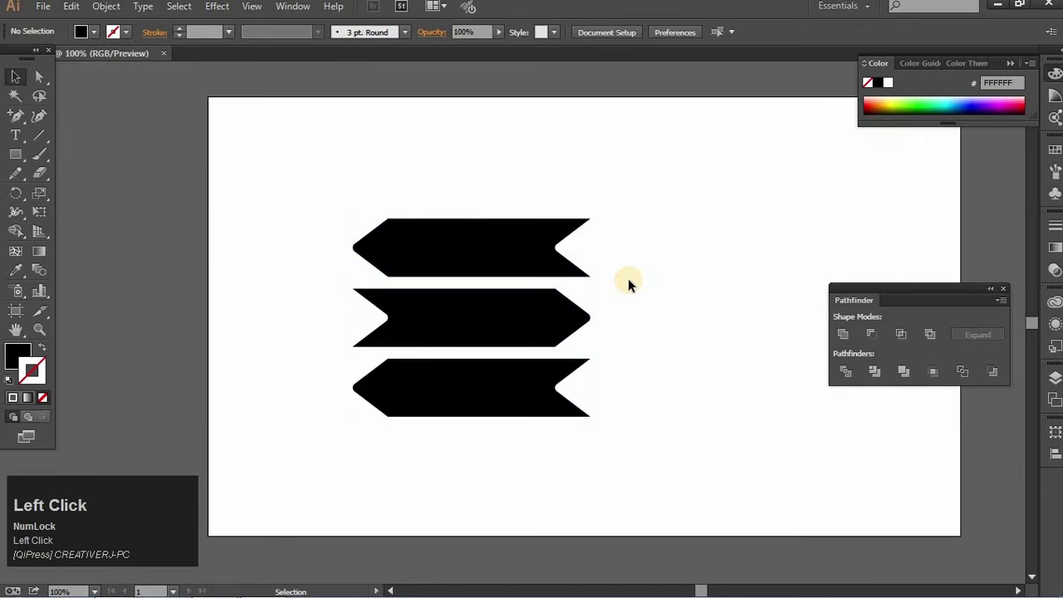
# Place a thin rounded pole behind the signs and duplicate the signpost beside it
pyautogui.press('space')
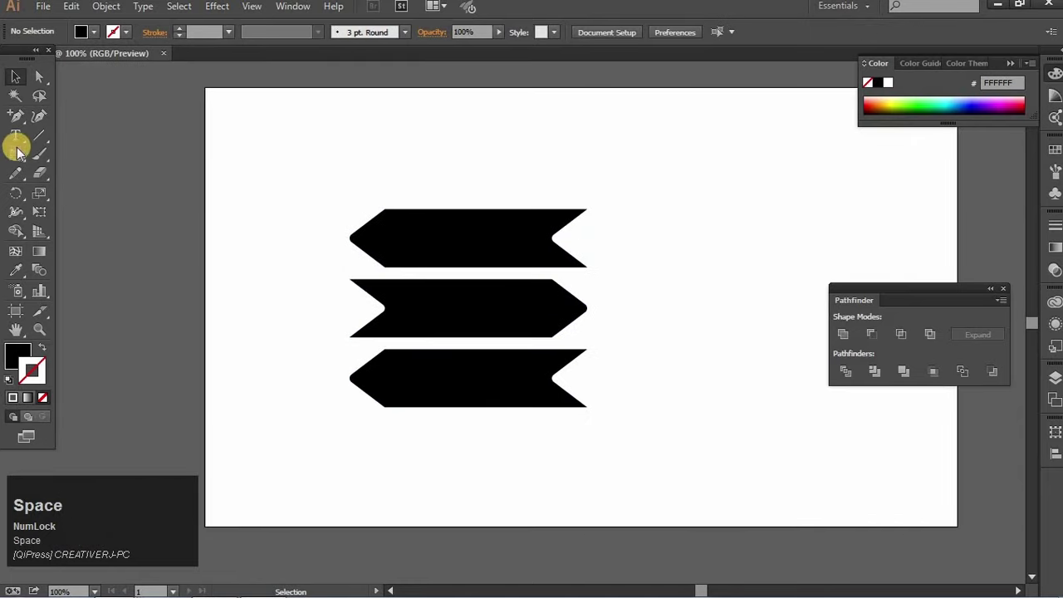
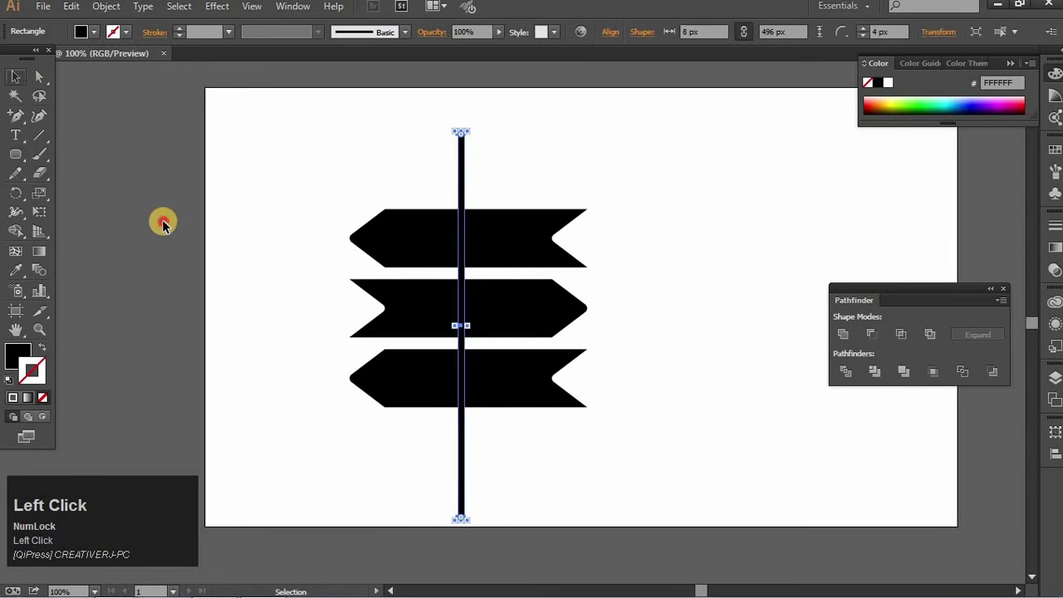
pyautogui.press('Right')
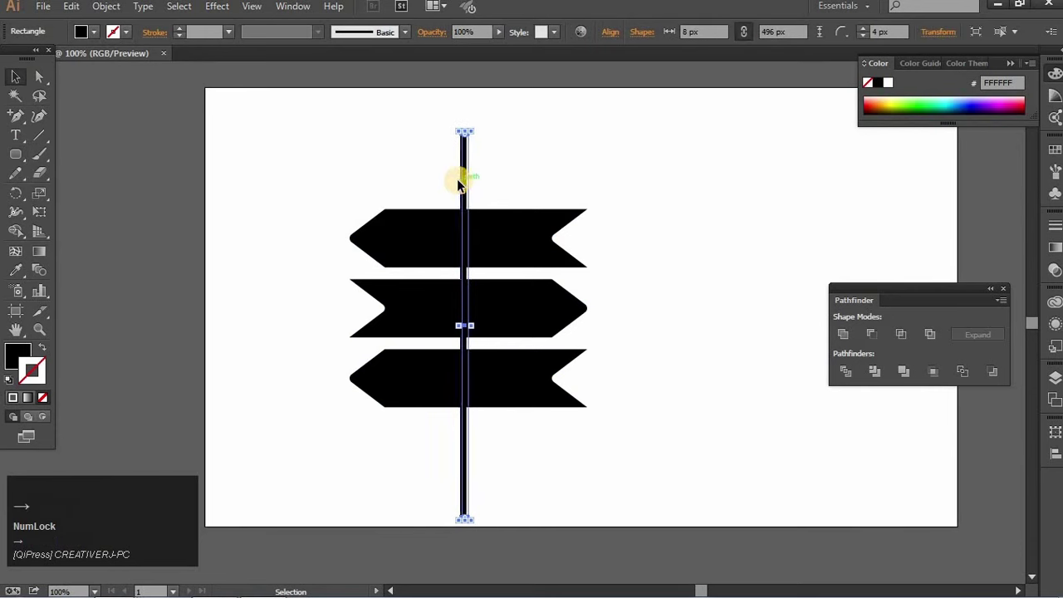
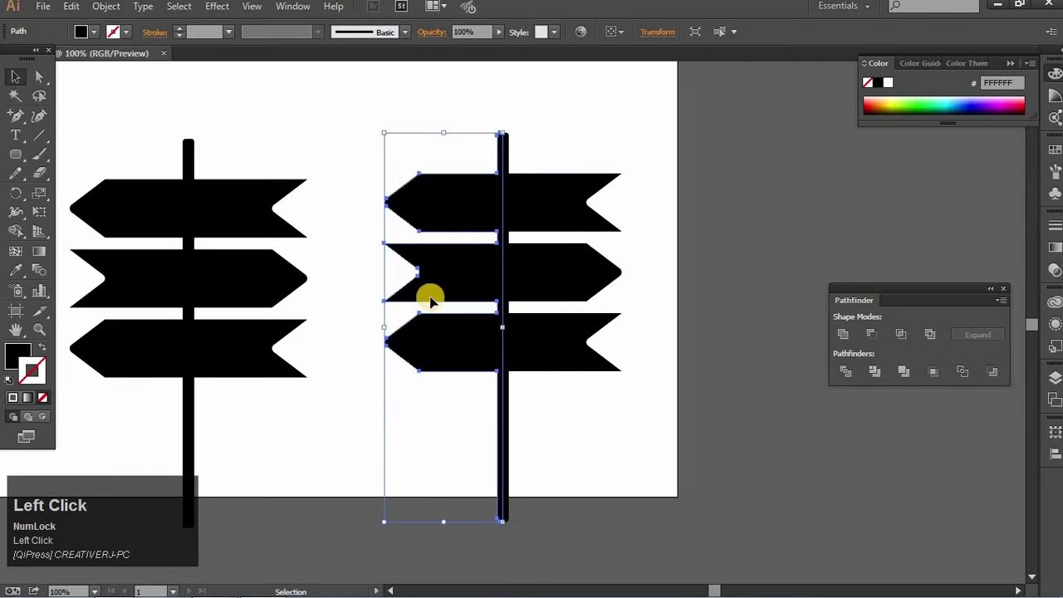
# Remove the copied signs' left parts so boards sit only right of the pole, and select a sign
pyautogui.press('BackSpace')
pyautogui.moveTo(411, 290); pyautogui.dragTo(465, 294)
pyautogui.press('space')
pyautogui.click(535, 277)
pyautogui.press('space')
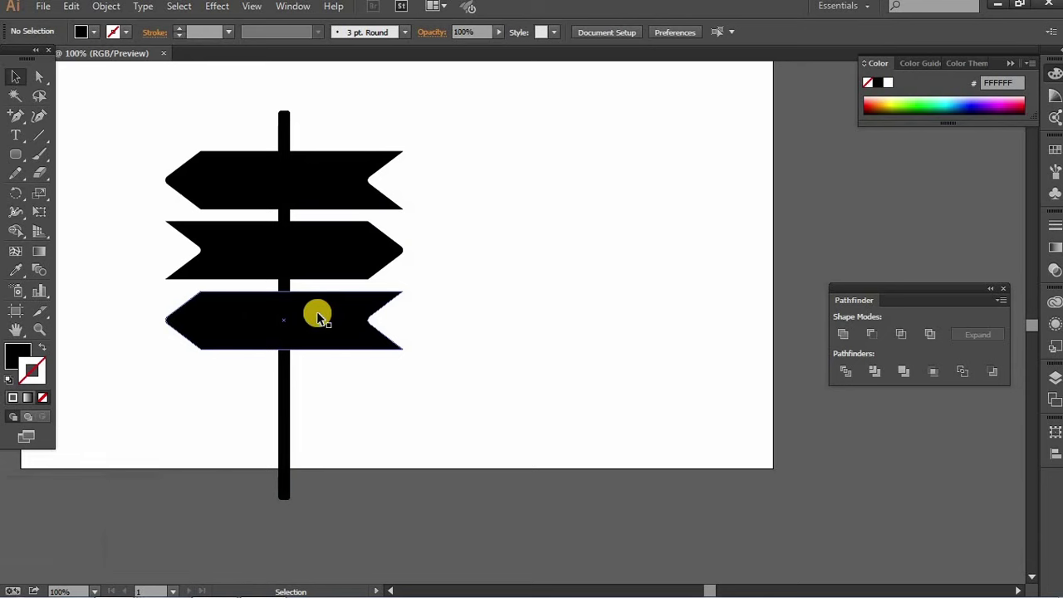
pyautogui.moveTo(320, 317); pyautogui.dragTo(369, 320)
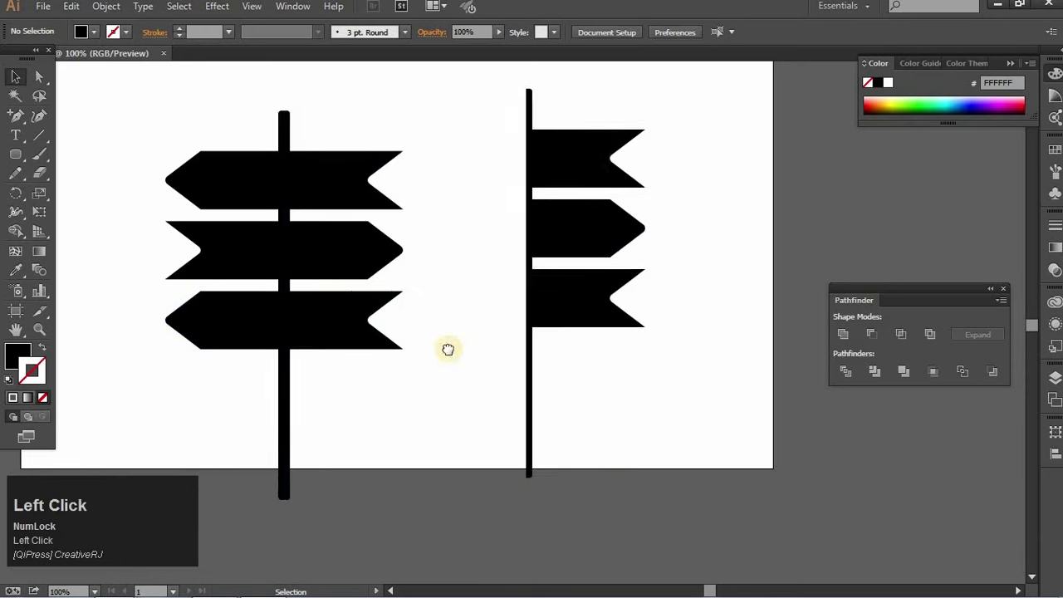
pyautogui.press('space')
# Colour the signs yellow and set the black right-half overlays to 10% opacity for a two-tone look
pyautogui.moveTo(267, 289); pyautogui.dragTo(499, 285)
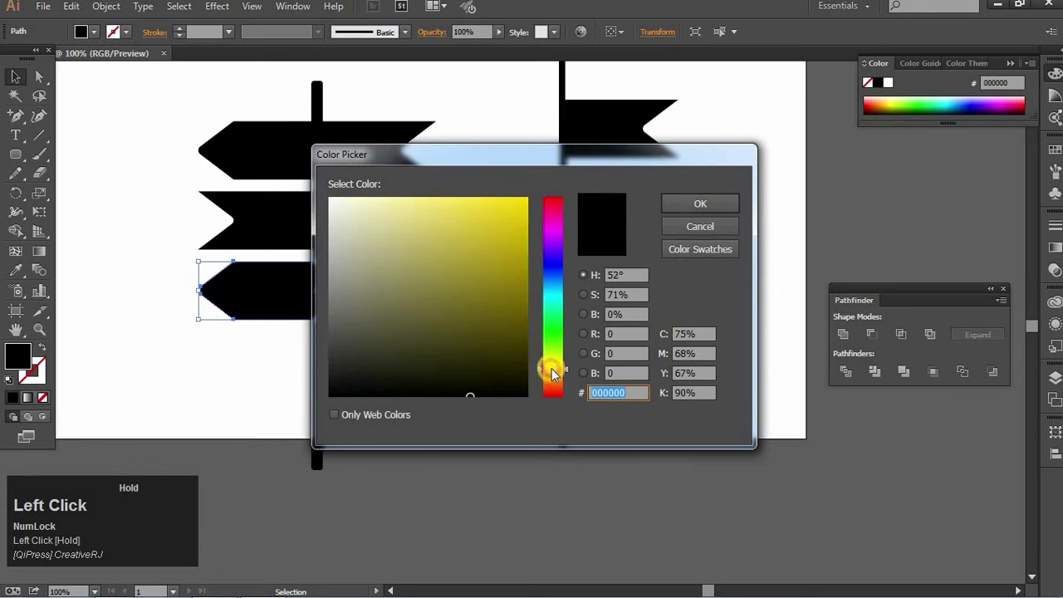
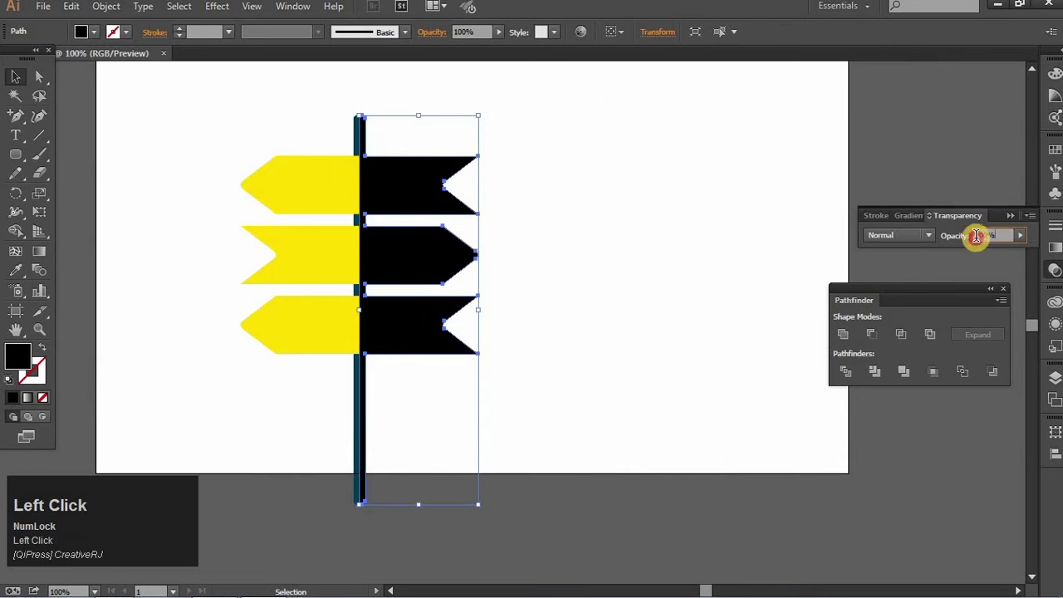
pyautogui.press('Down')
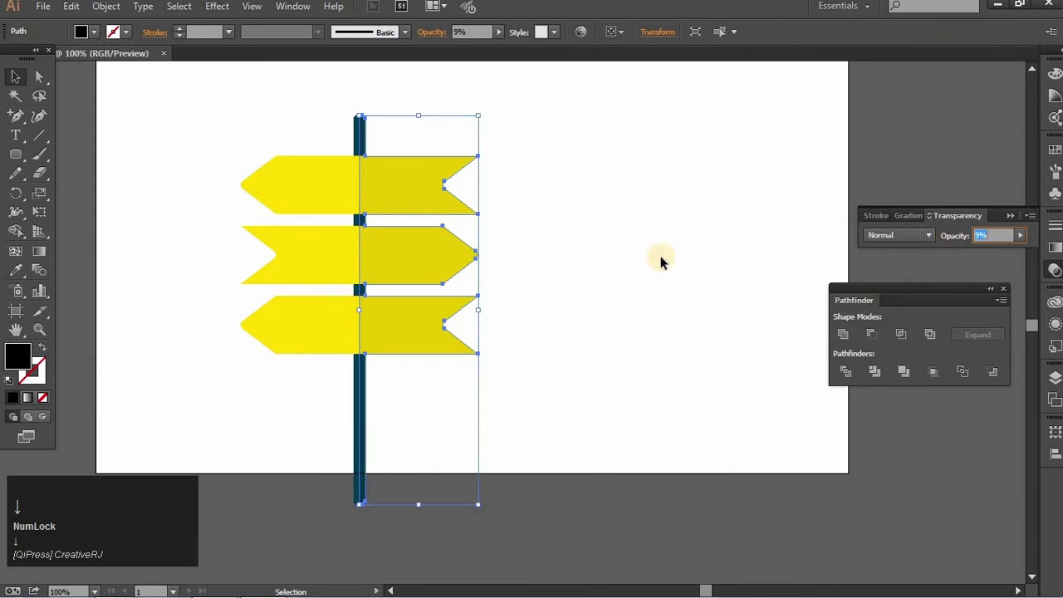
pyautogui.press('Up')
pyautogui.click(664, 260)
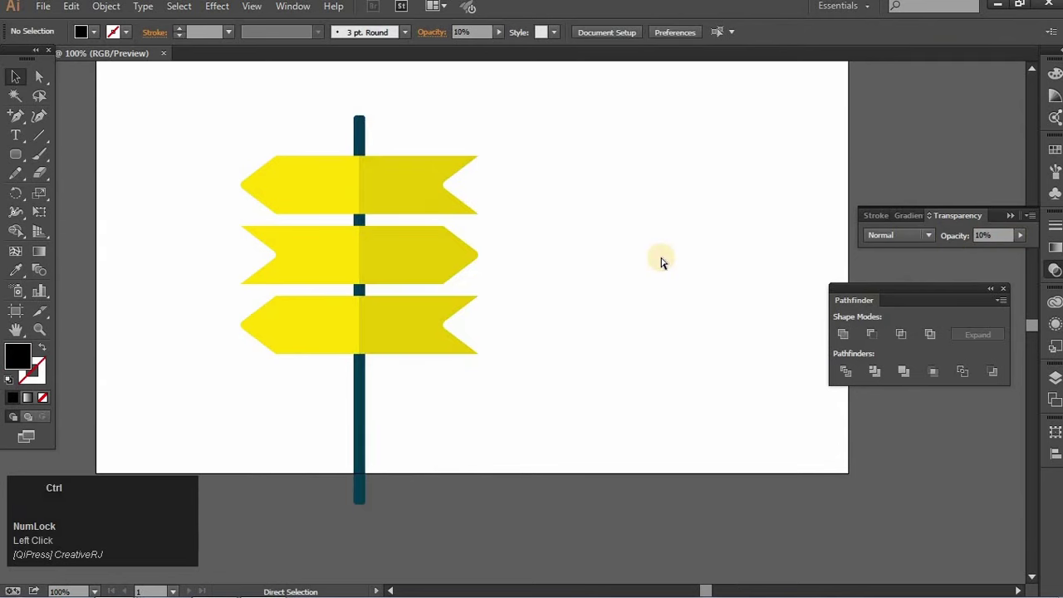
pyautogui.press('ctrl+=')
pyautogui.press('ctrl+-')
pyautogui.press('space')
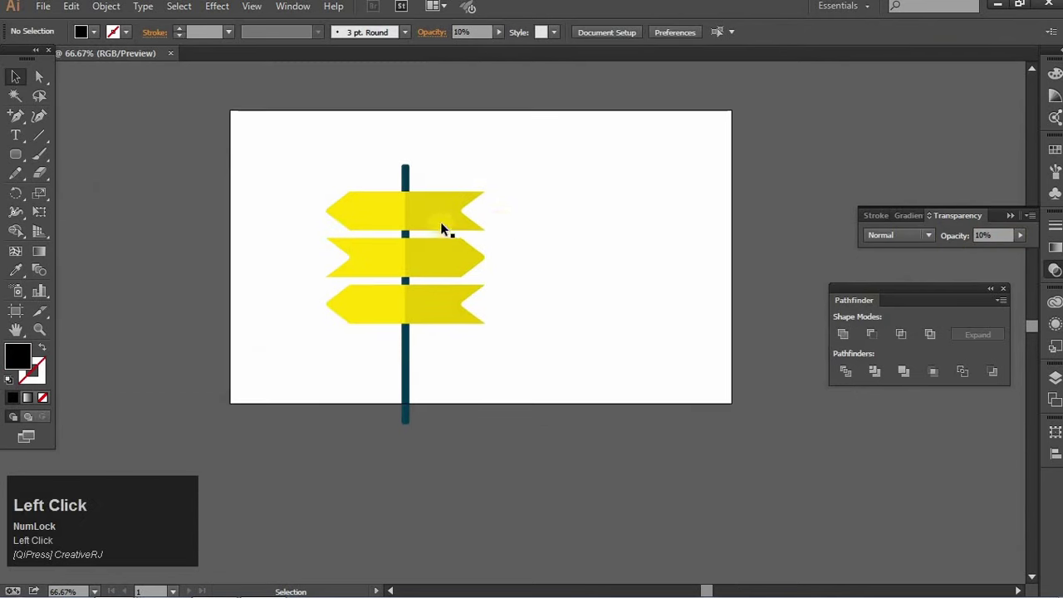
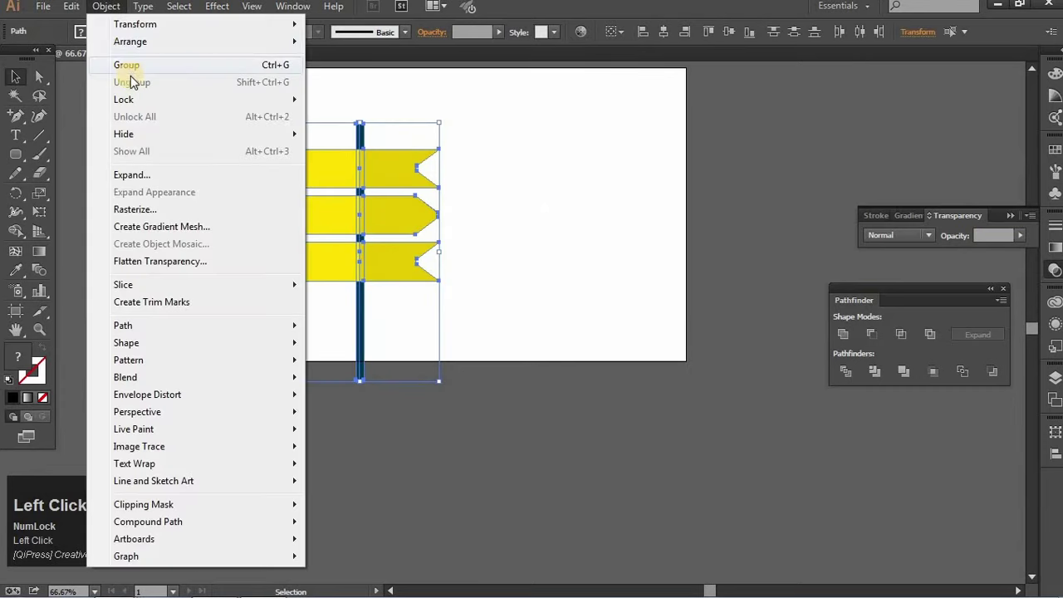
# Group the pole and the three two-tone signs into one object
pyautogui.press('space')
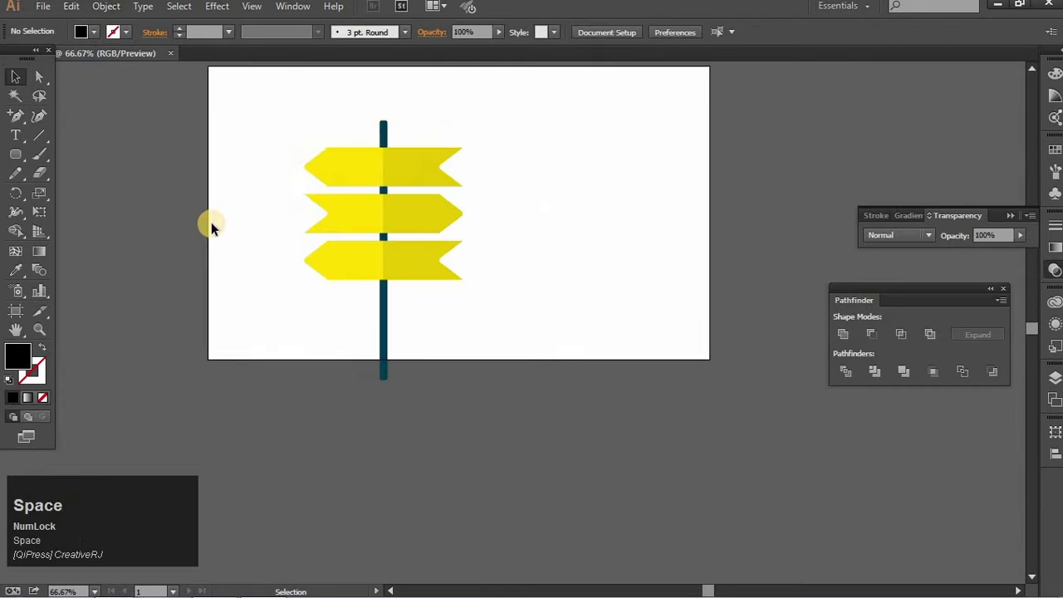
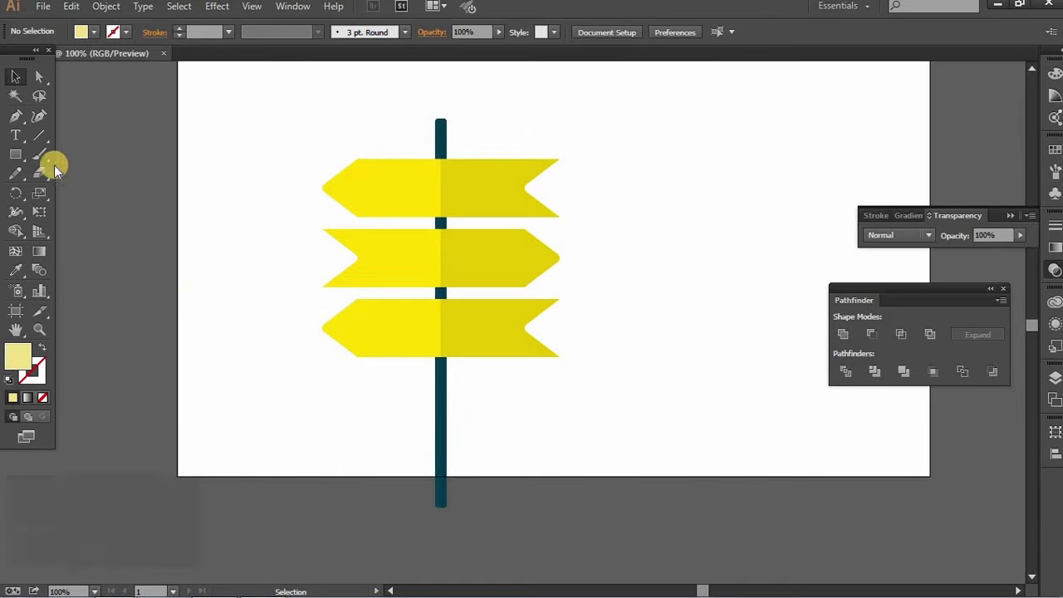
# With the Pen tool, trace the shadow from the pole's base up the signs' left edges to the top sign
pyautogui.click(196, 352)
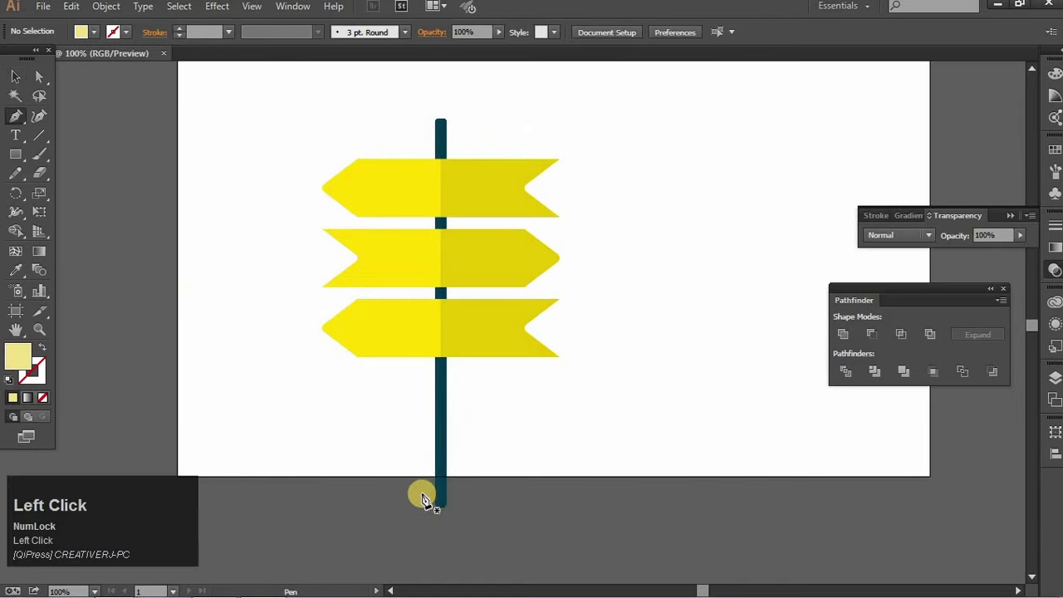
pyautogui.click(444, 514)
pyautogui.click(441, 363)
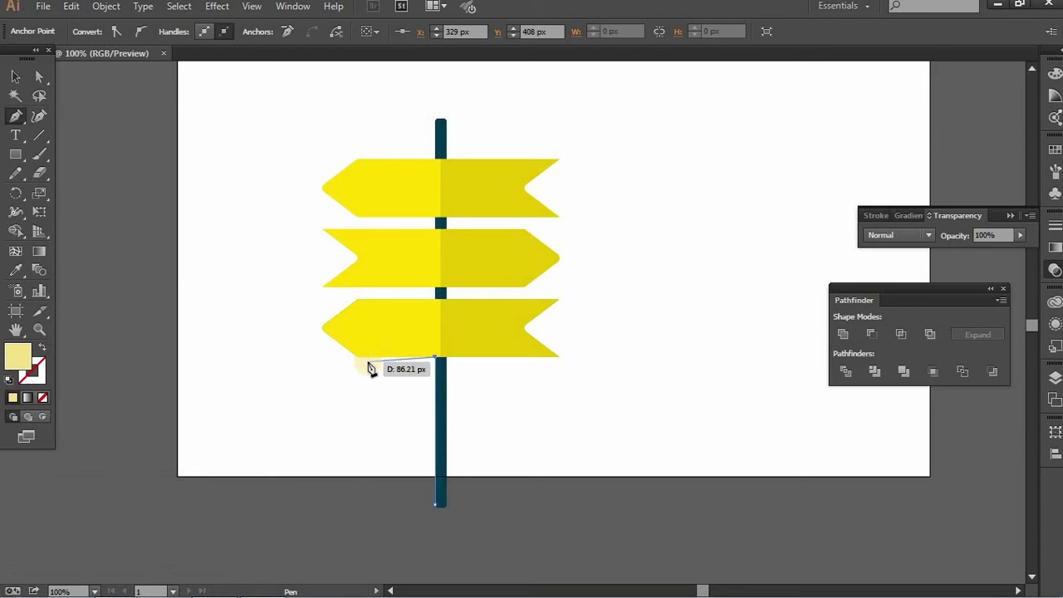
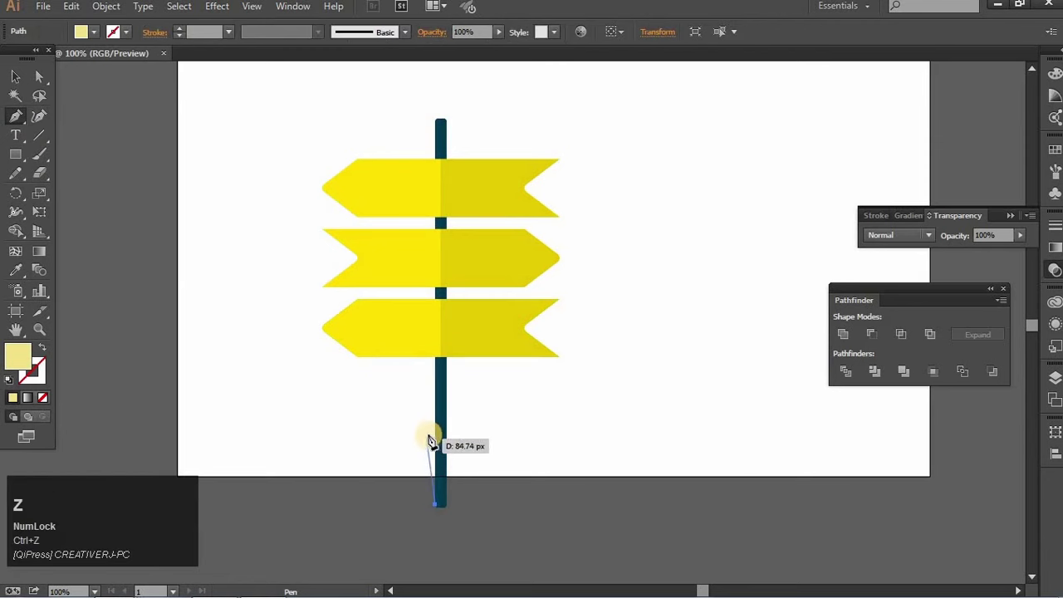
pyautogui.click(440, 422)
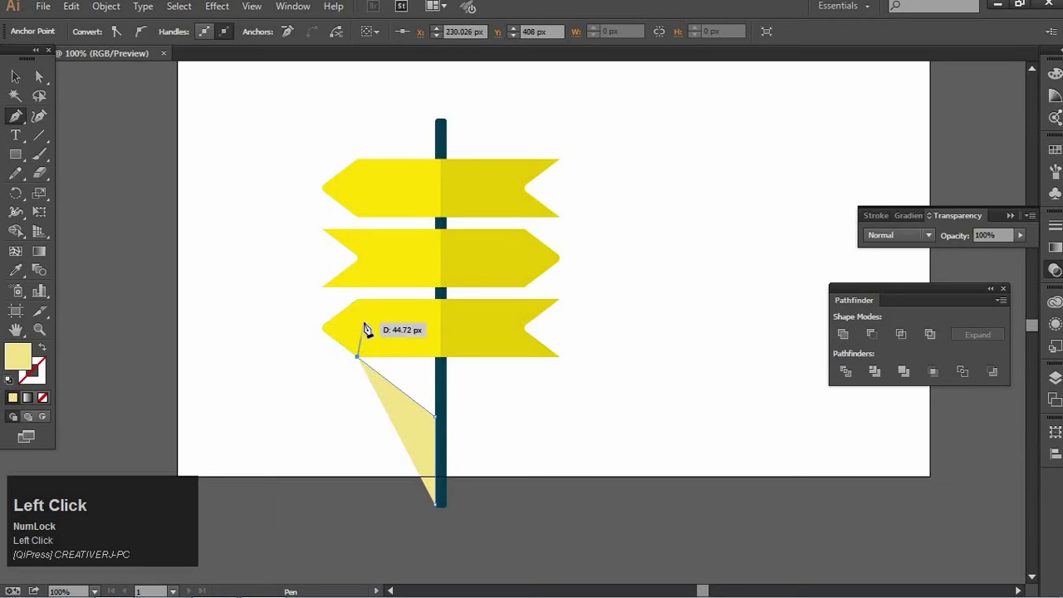
pyautogui.click(363, 314)
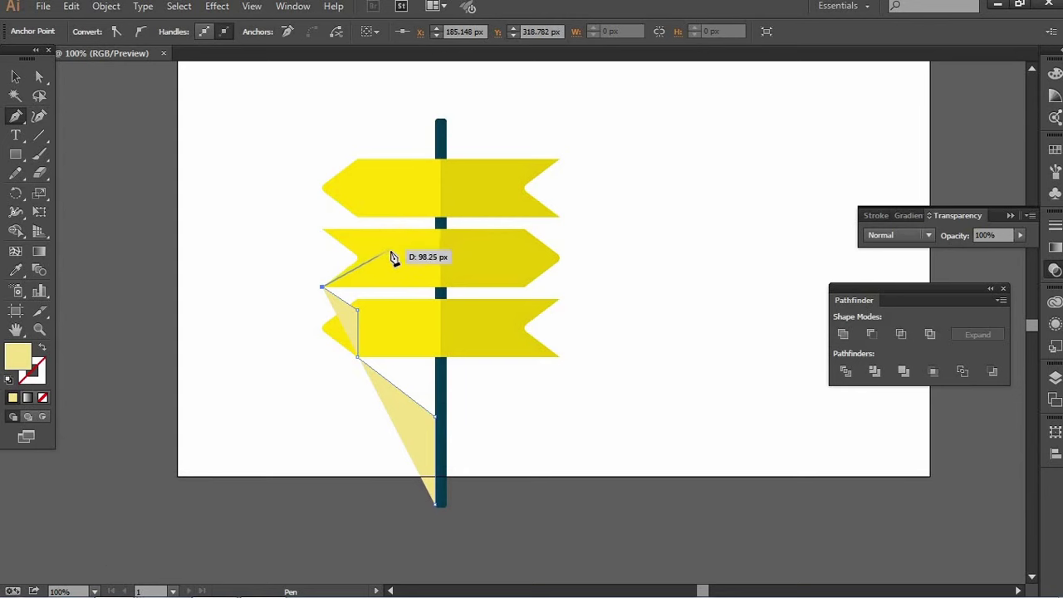
pyautogui.click(394, 250)
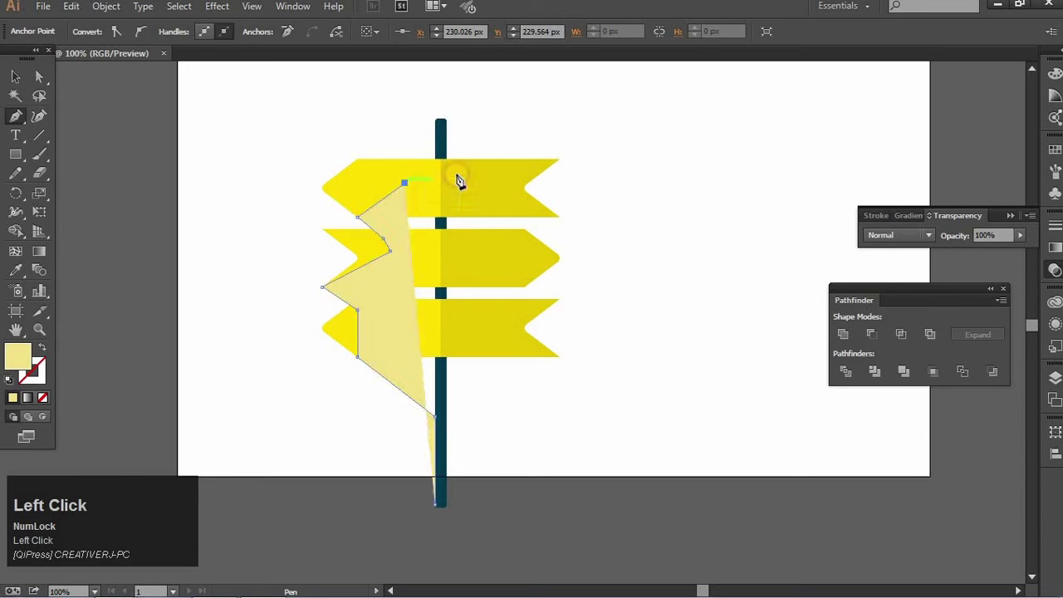
pyautogui.press('ctrl+z')
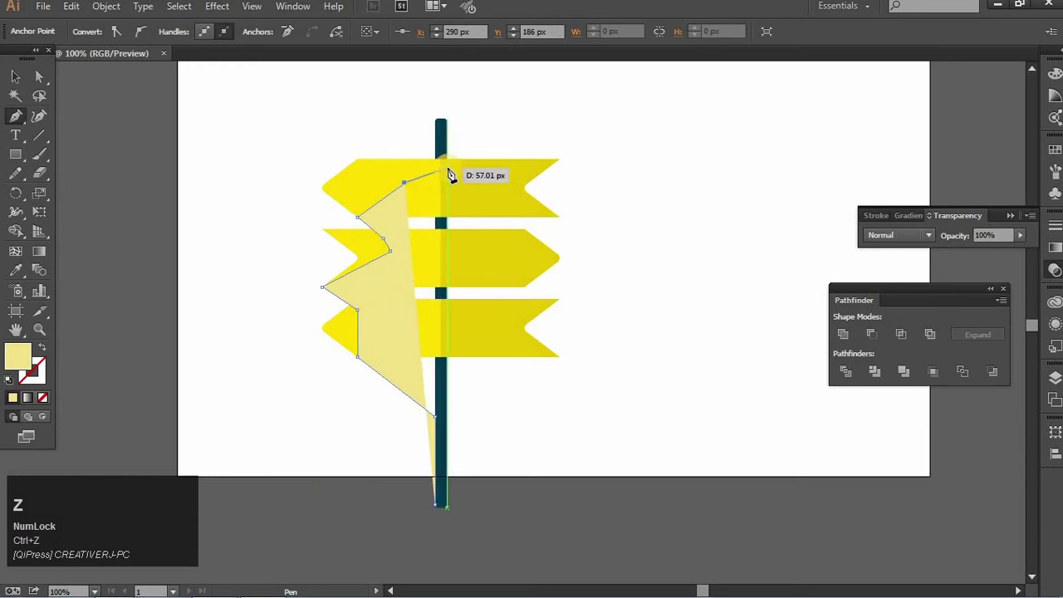
pyautogui.click(453, 172)
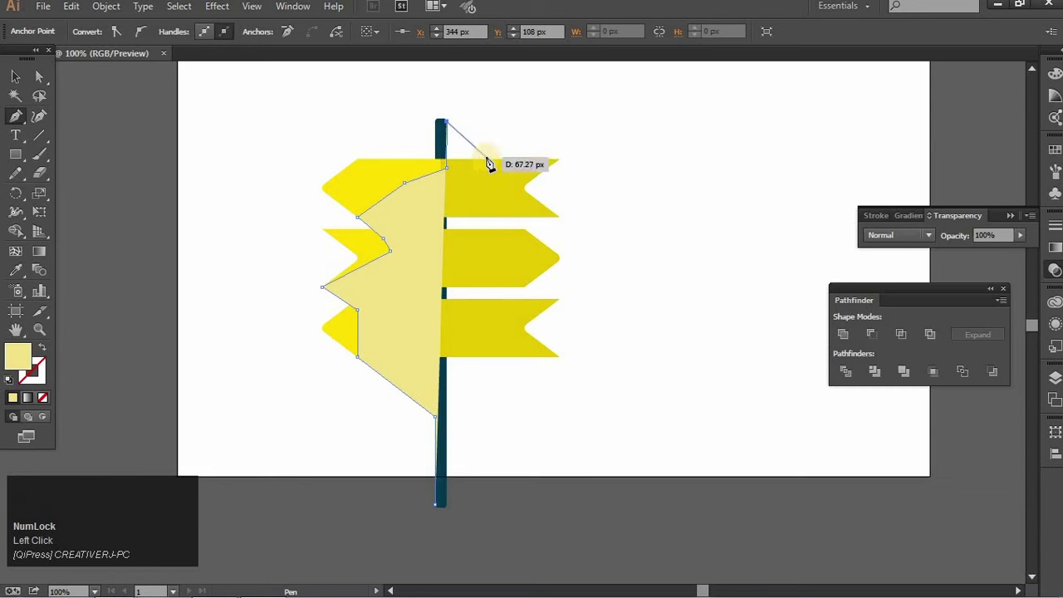
# Continue the shadow across the top sign, out to the far lower right, and close it at the pole's base
pyautogui.click(494, 165)
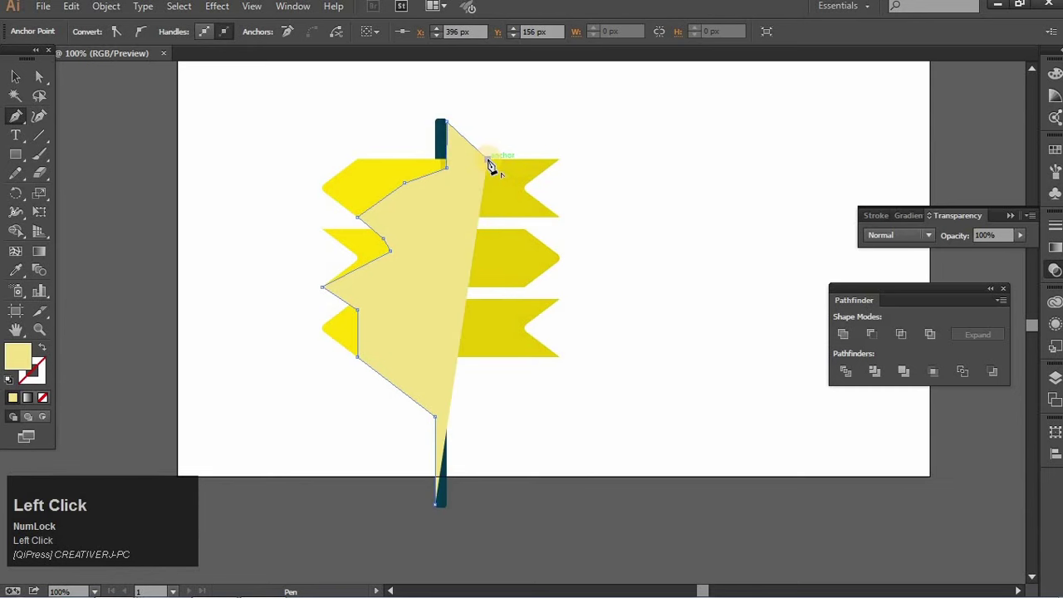
pyautogui.click(563, 166)
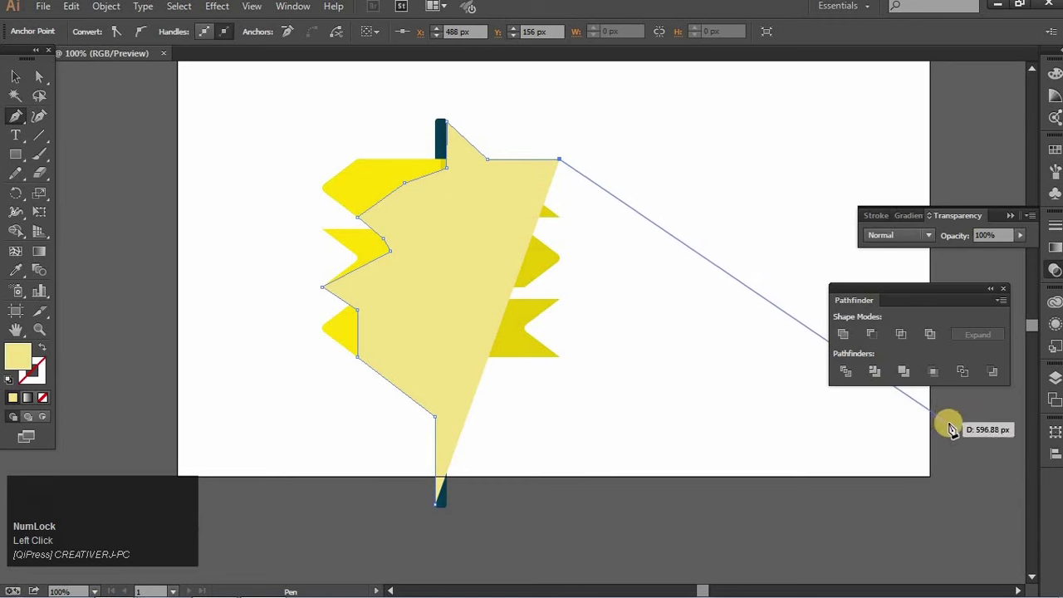
pyautogui.click(971, 436)
pyautogui.press('space')
pyautogui.click(956, 388)
pyautogui.press('space')
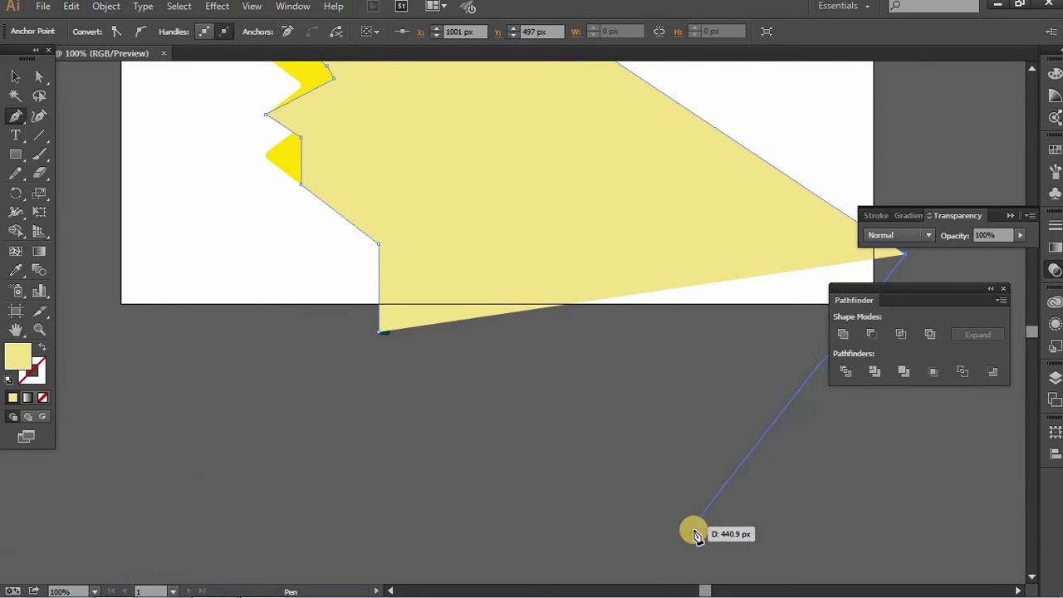
pyautogui.click(564, 514)
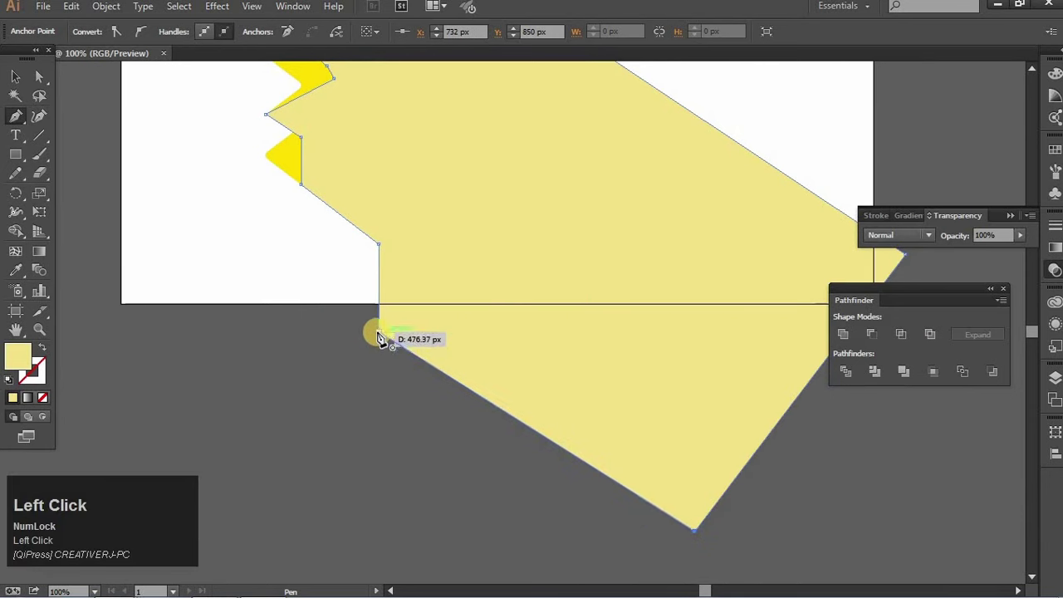
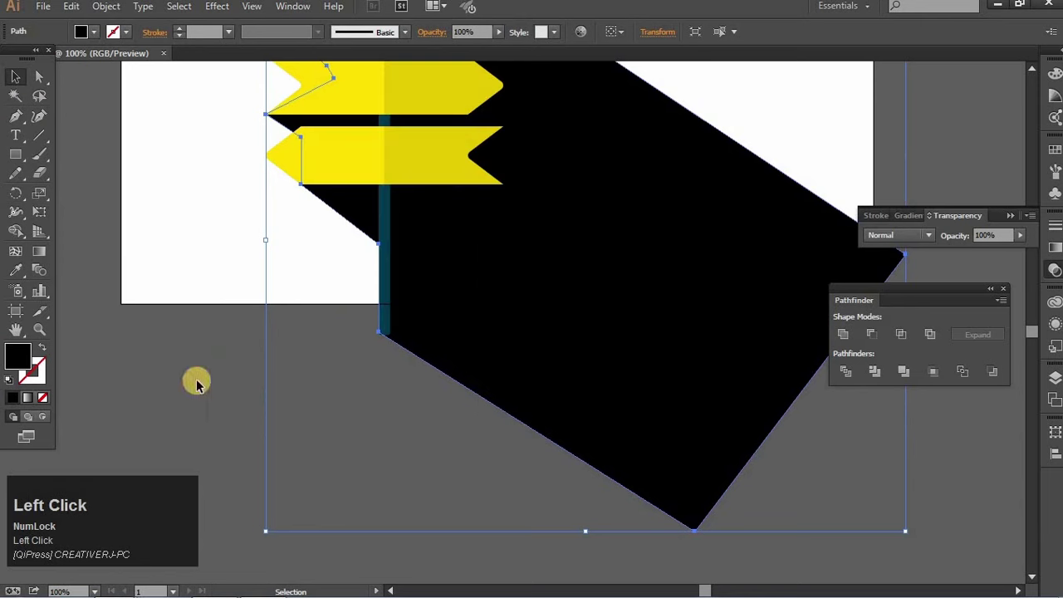
# Set the black shadow to 10% opacity behind the signpost and get ready to draw the background rectangle
pyautogui.click(964, 246)
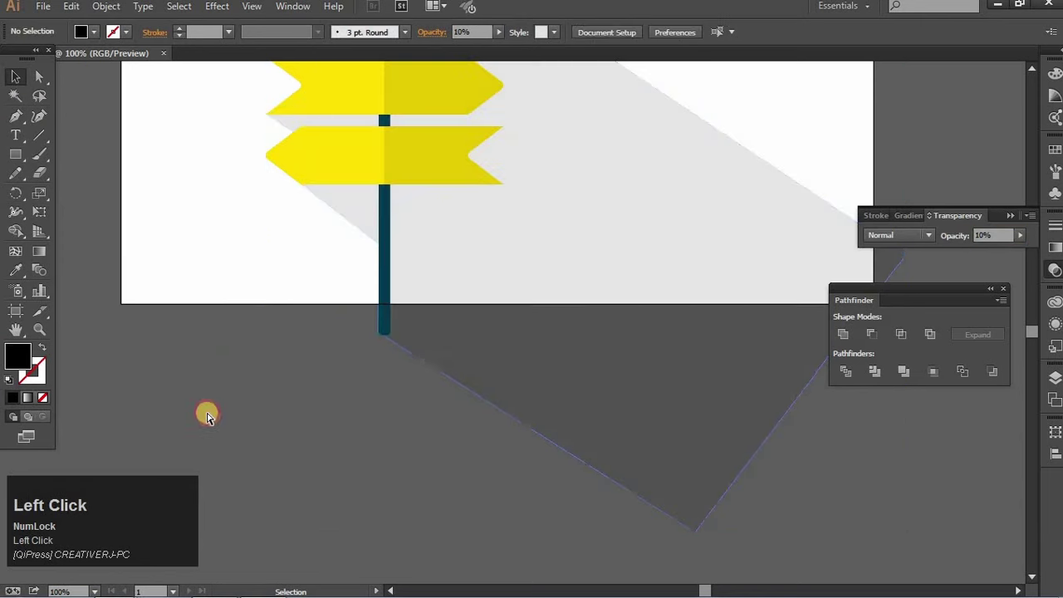
pyautogui.press('ctrl+-')
pyautogui.press('space')
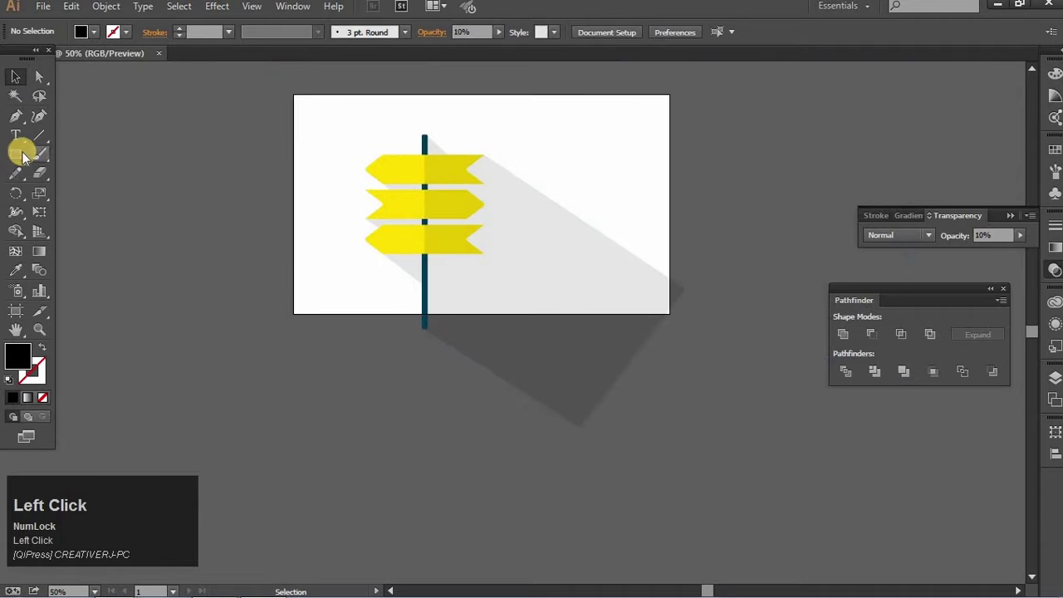
pyautogui.click(54, 158)
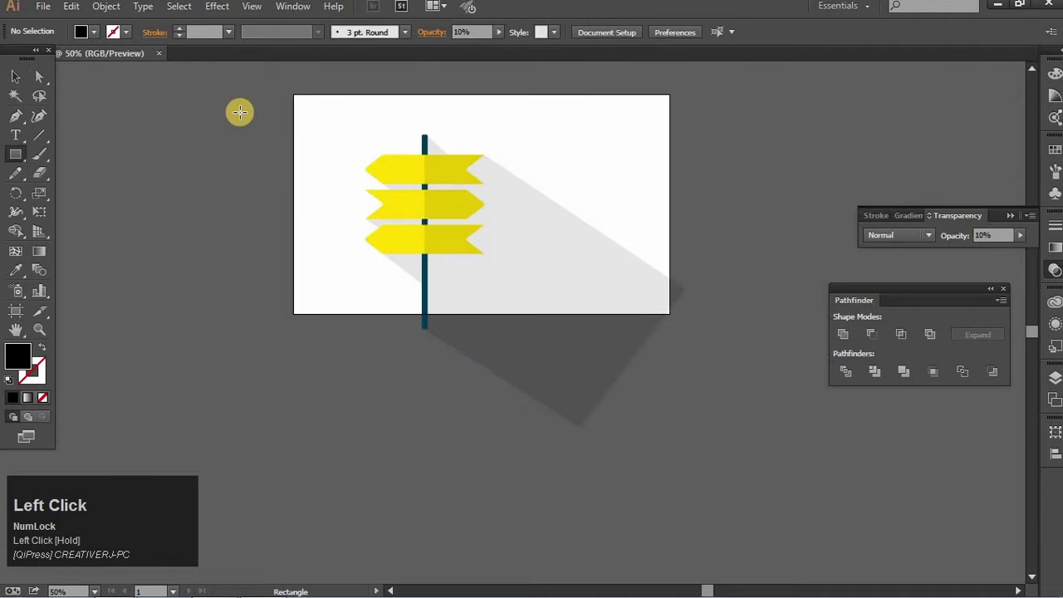